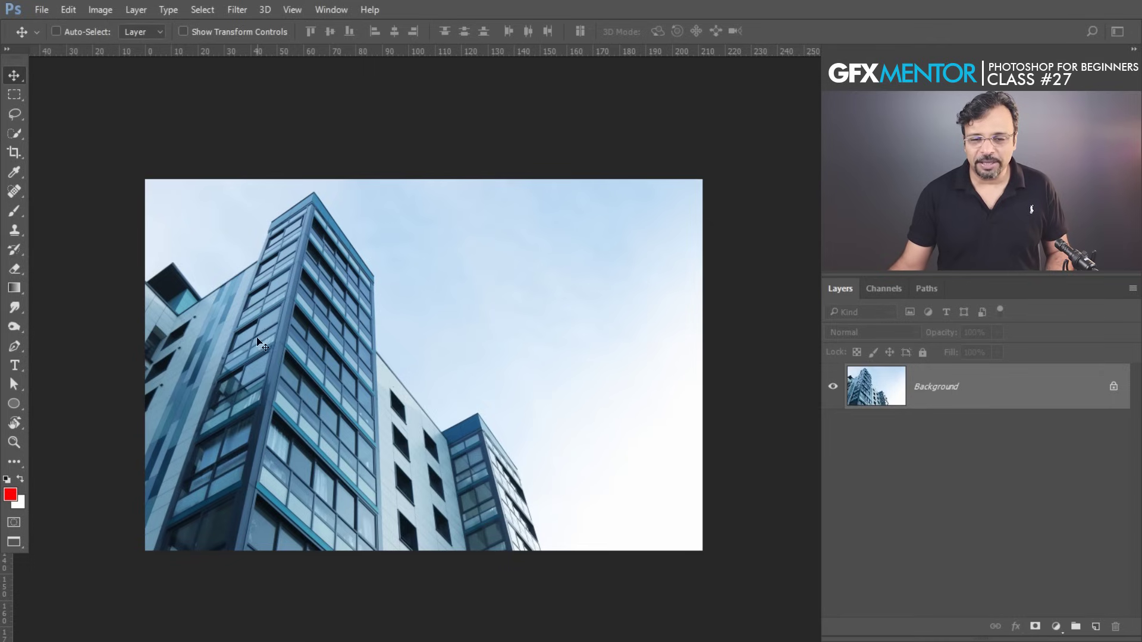
Pan over the unedited glass office building photo before correcting its perspective
{"action": "key", "text": "space"}
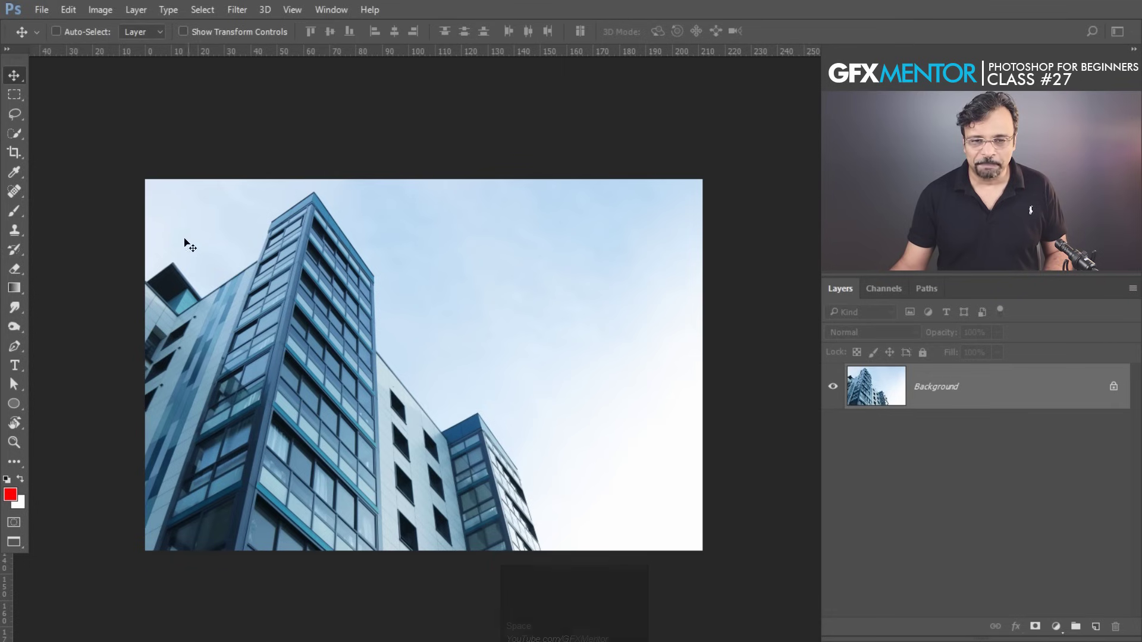
Reveal the Edit menu commands that include Perspective Warp for the building photo
{"action": "left_click", "coordinate": [70, 16]}
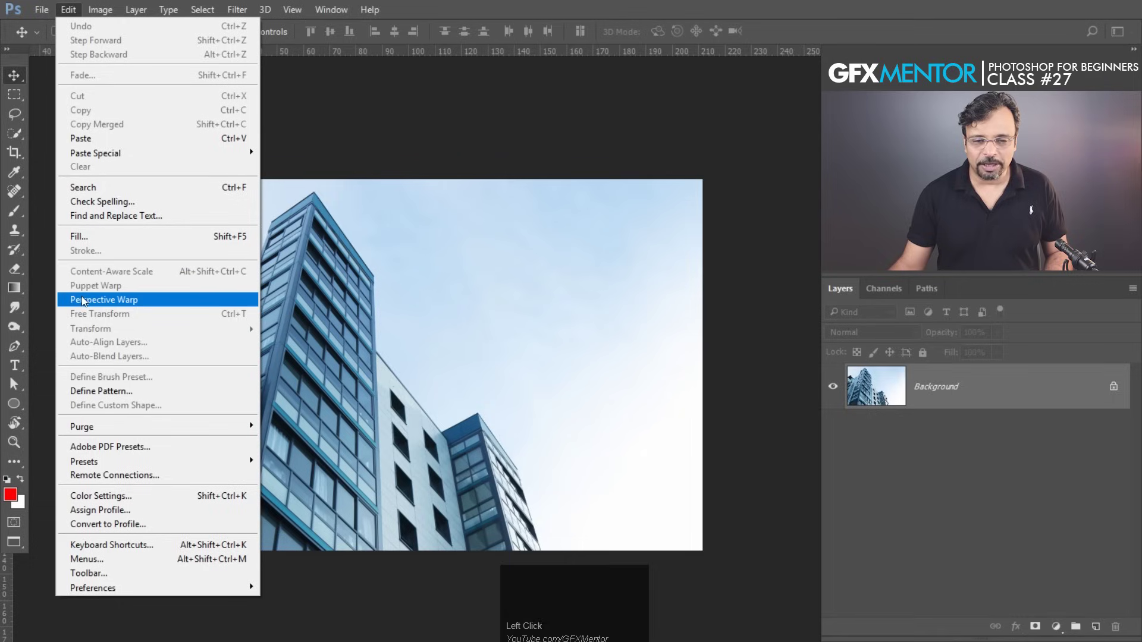
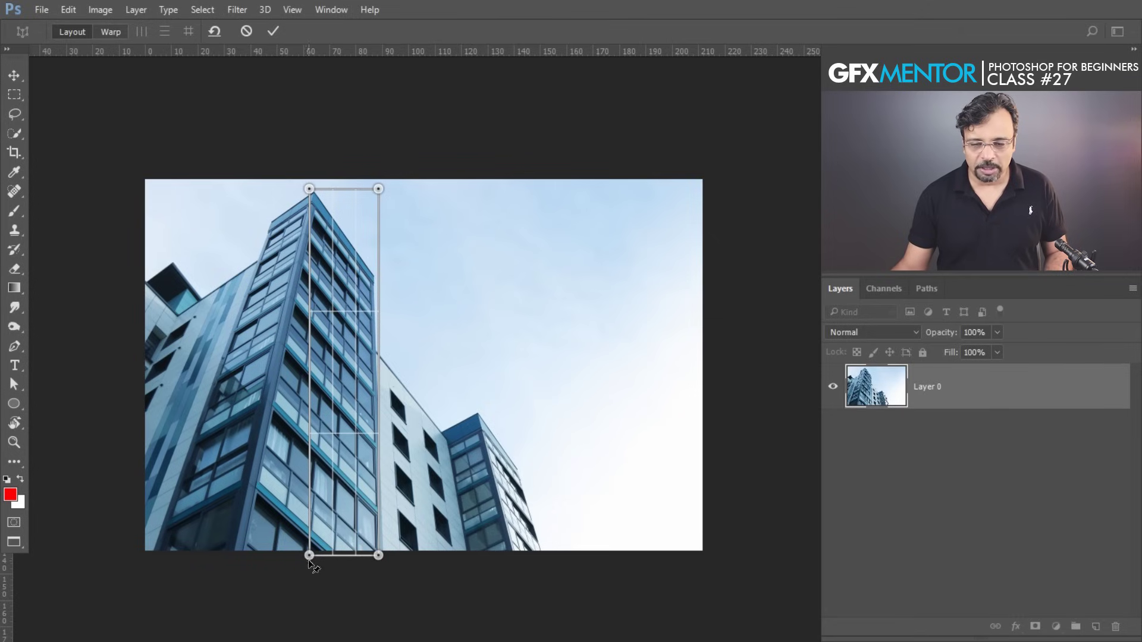
Align the first quad's bottom corner to the tower edge and fit a second quad to its left face
{"action": "left_click_drag", "start_coordinate": [319, 562], "coordinate": [384, 276]}
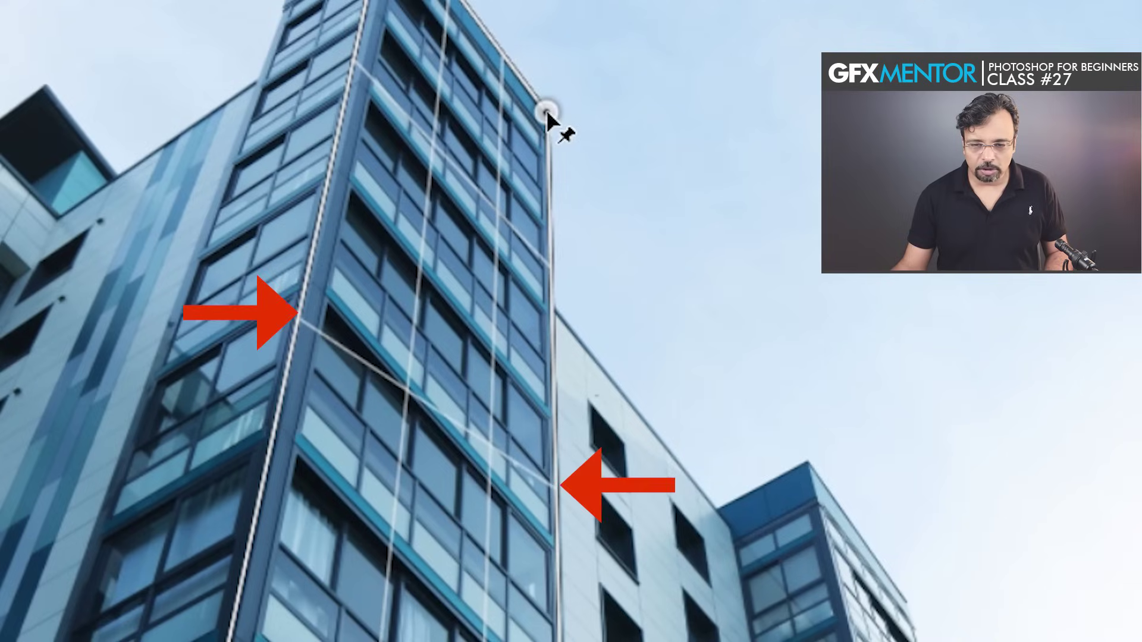
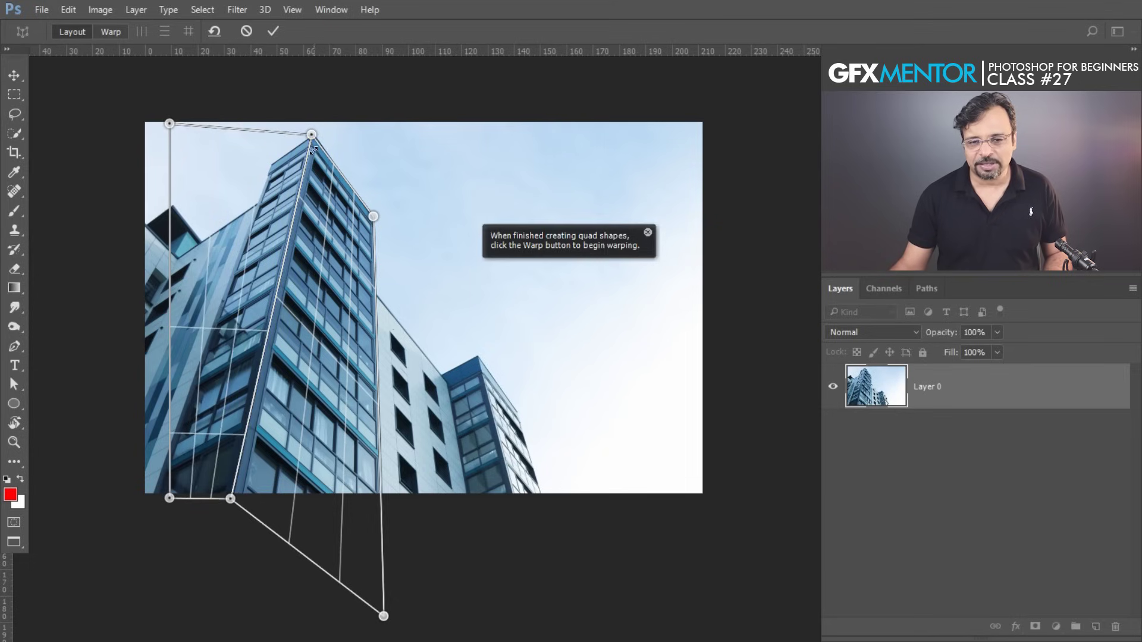
{"action": "left_click_drag", "start_coordinate": [177, 125], "coordinate": [166, 103]}
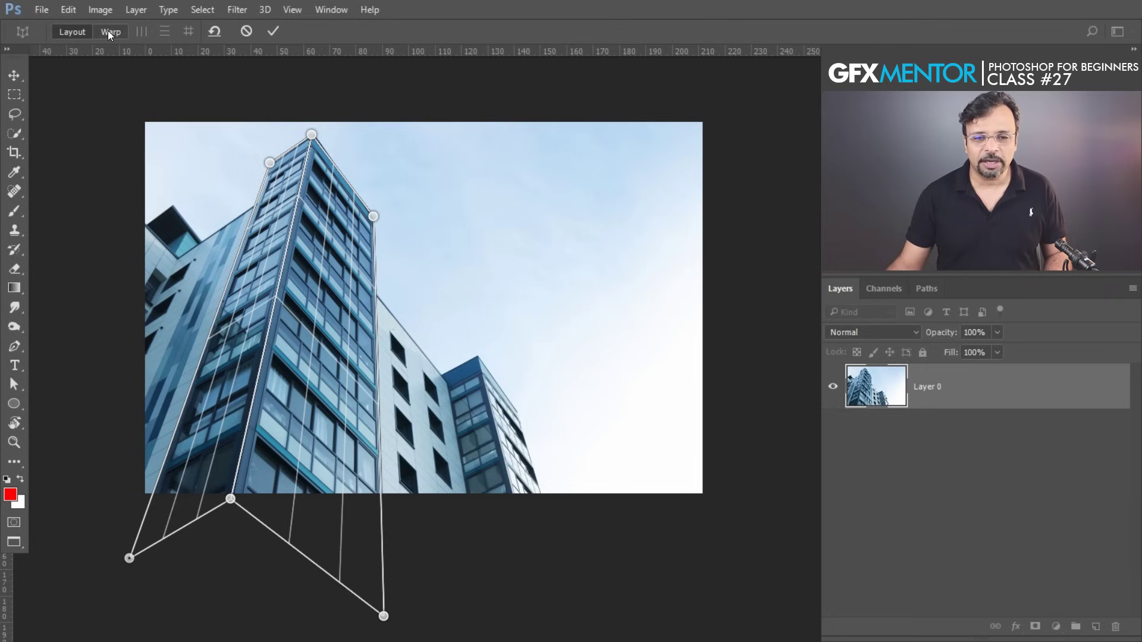
Switch to Warp mode and try pin moves to straighten the tower's verticals, undoing unsatisfactory attempts
{"action": "left_click", "coordinate": [109, 32]}
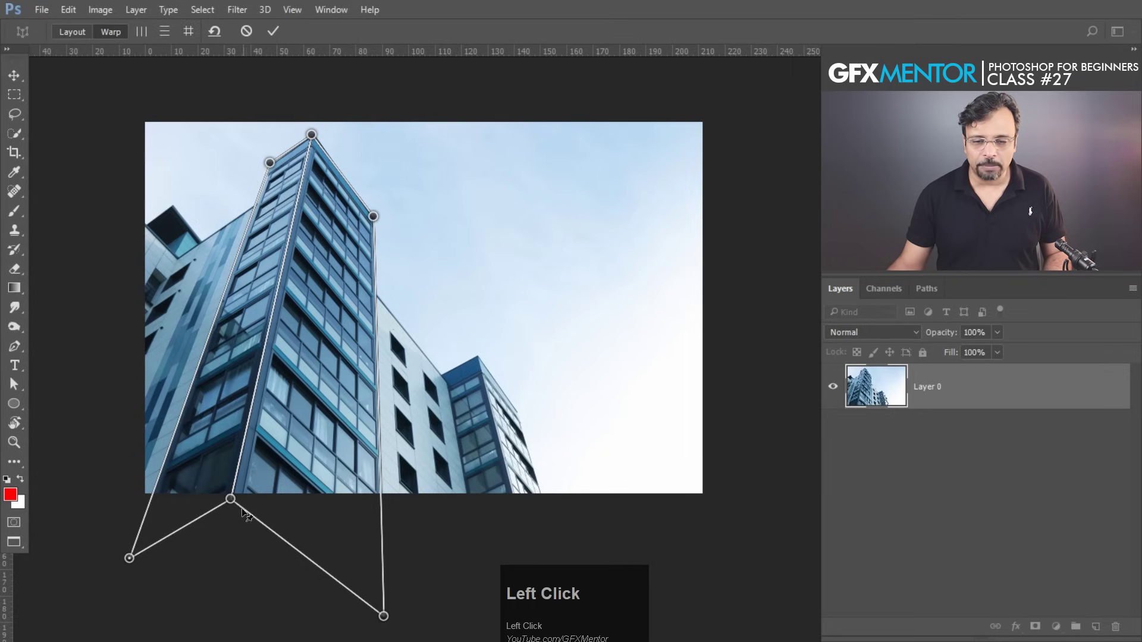
{"action": "left_click_drag", "start_coordinate": [242, 506], "coordinate": [158, 44]}
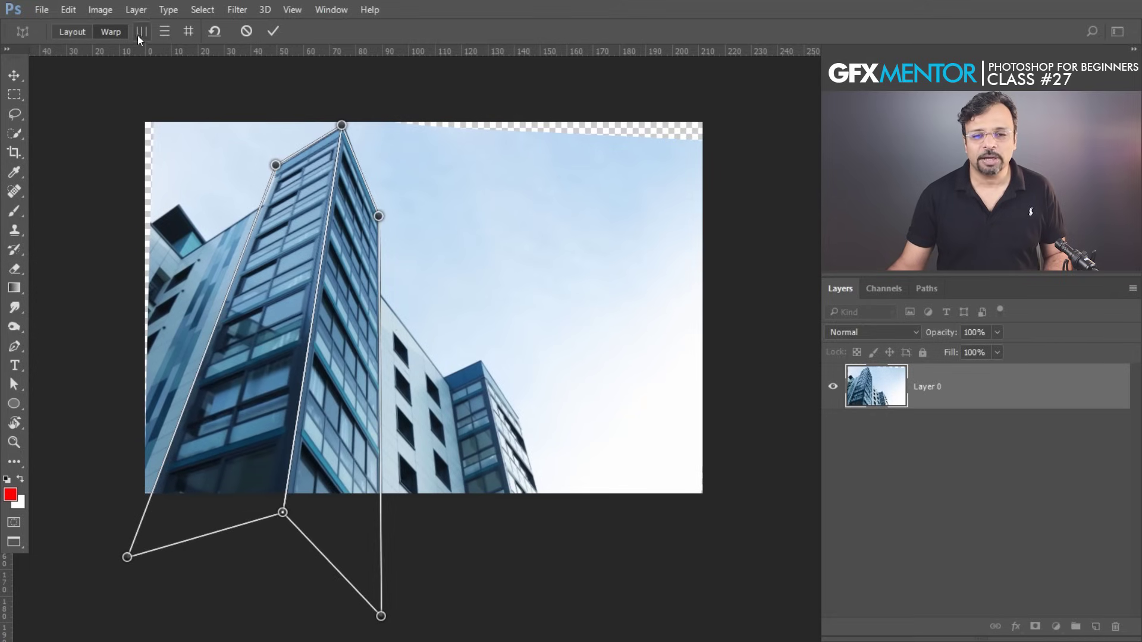
{"action": "left_click_drag", "start_coordinate": [139, 35], "coordinate": [139, 35]}
{"action": "key", "text": "ctrl+z"}
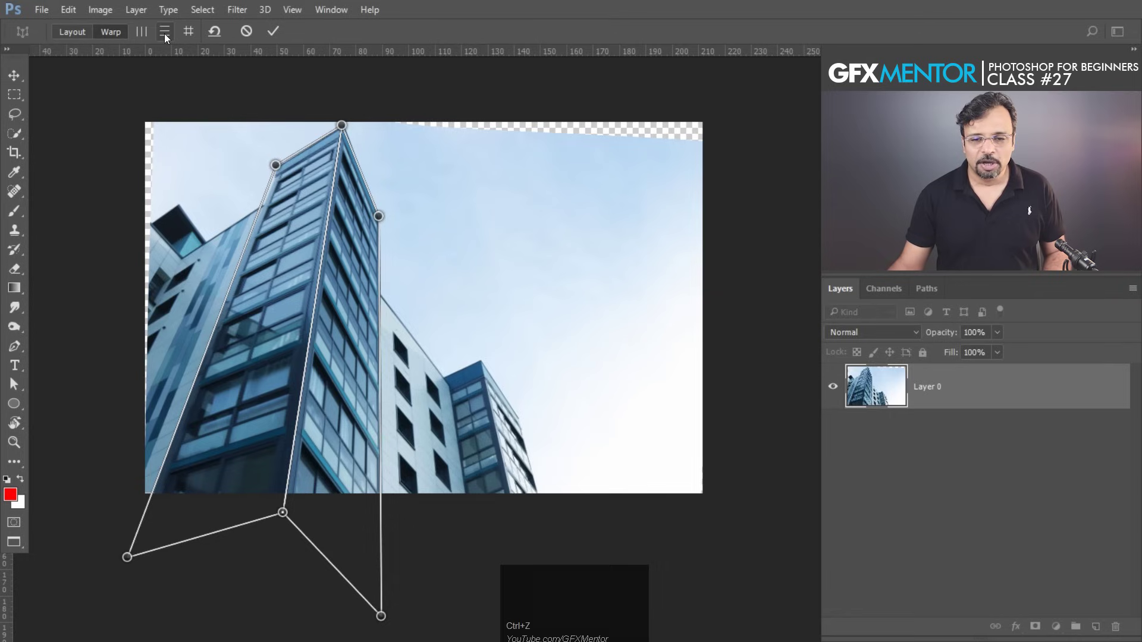
{"action": "left_click_drag", "start_coordinate": [166, 36], "coordinate": [190, 35]}
{"action": "key", "text": "ctrl+z"}
{"action": "left_click_drag", "start_coordinate": [191, 35], "coordinate": [191, 36]}
{"action": "key", "text": "ctrl+z"}
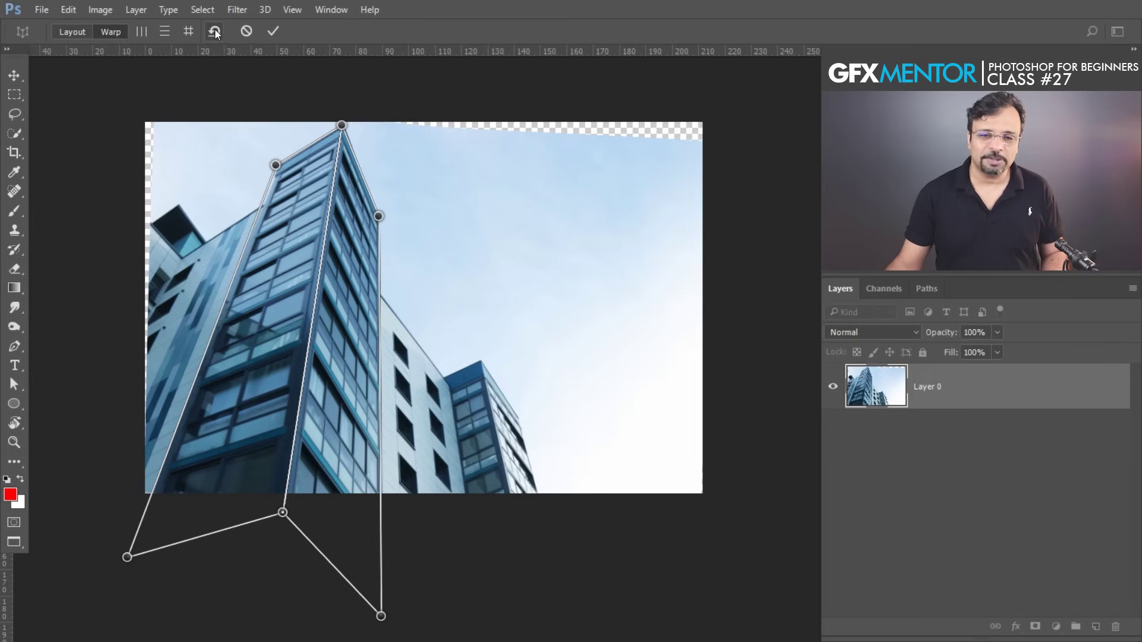
Move a corner pin to reshape the perspective, then settle it back to a natural correction
{"action": "left_click_drag", "start_coordinate": [215, 32], "coordinate": [240, 506]}
{"action": "left_click_drag", "start_coordinate": [240, 506], "coordinate": [476, 464]}
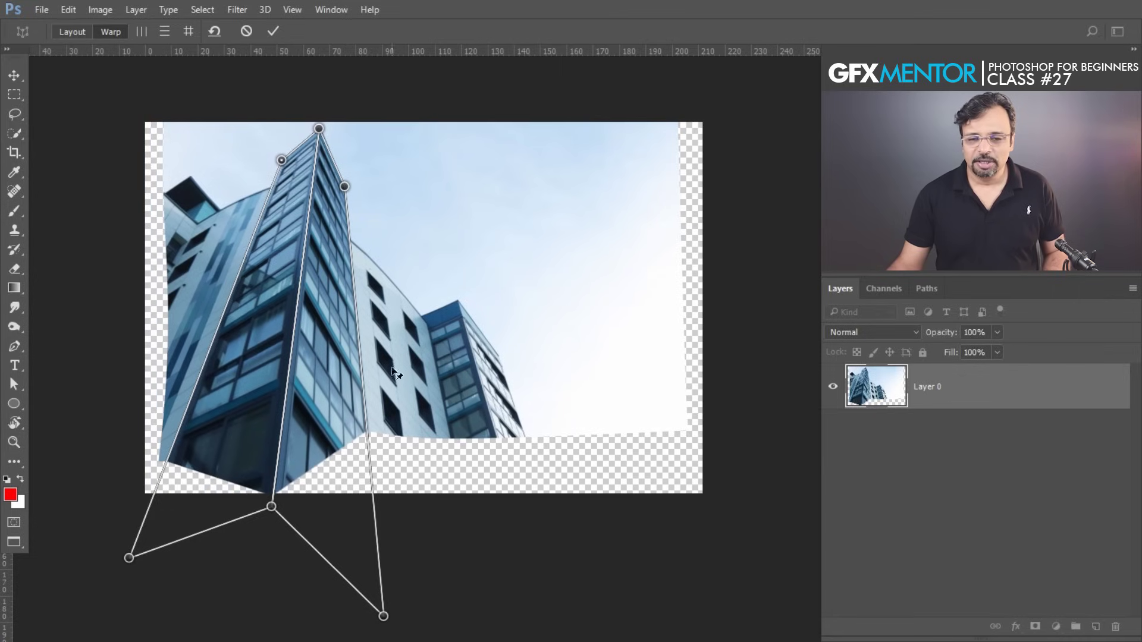
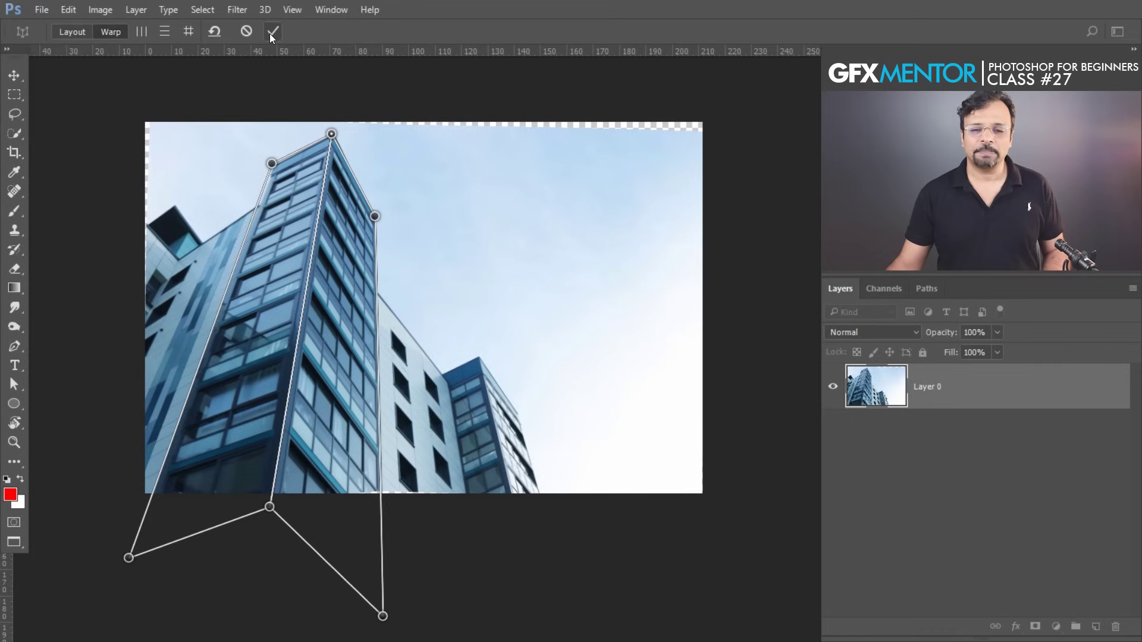
Commit the perspective correction and apply a Content-Aware fill to the empty edge strips
{"action": "left_click", "coordinate": [273, 31]}
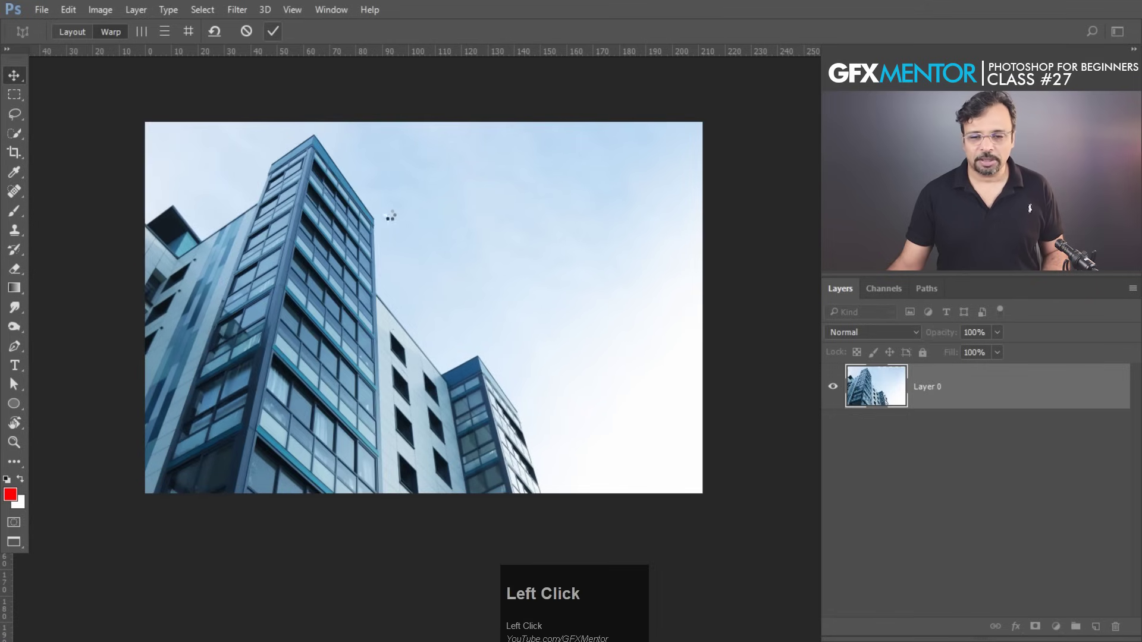
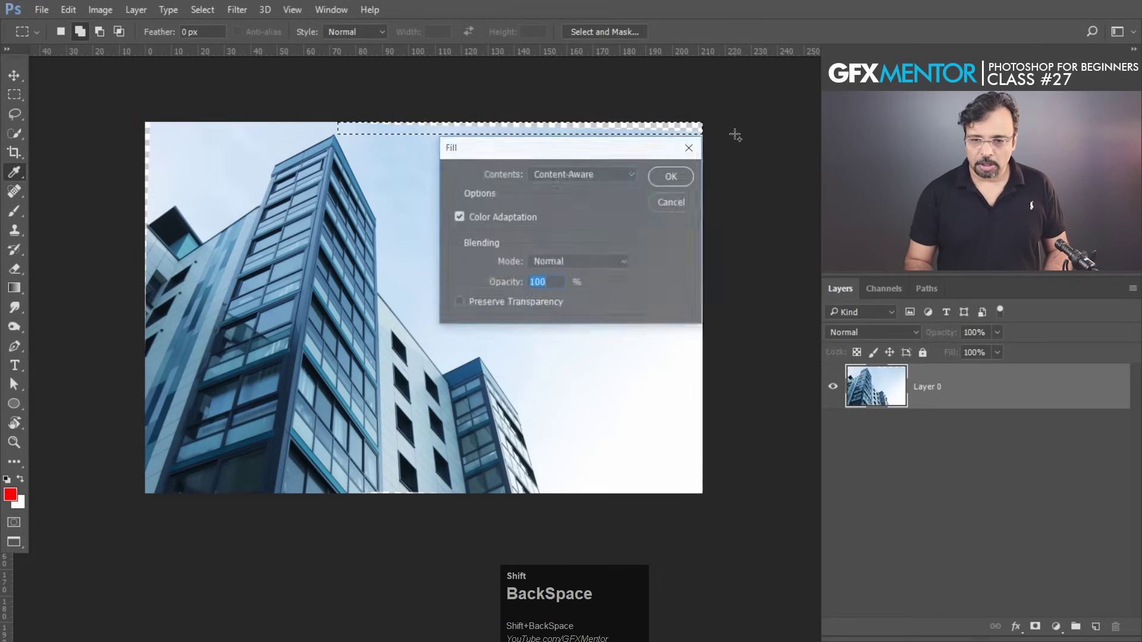
{"action": "key", "text": "Return"}
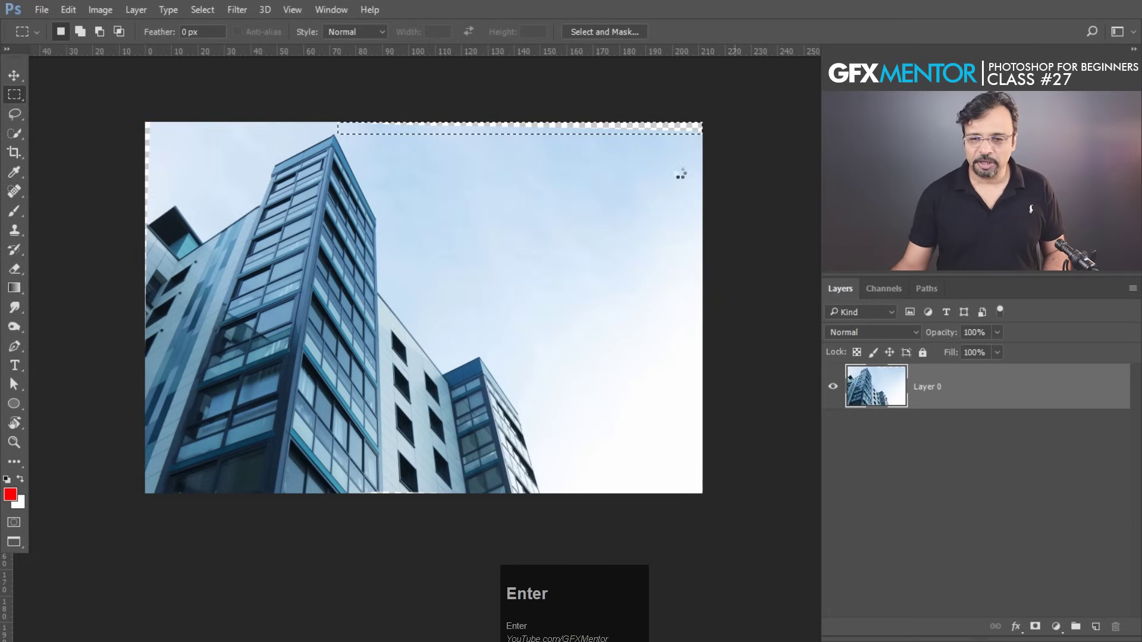
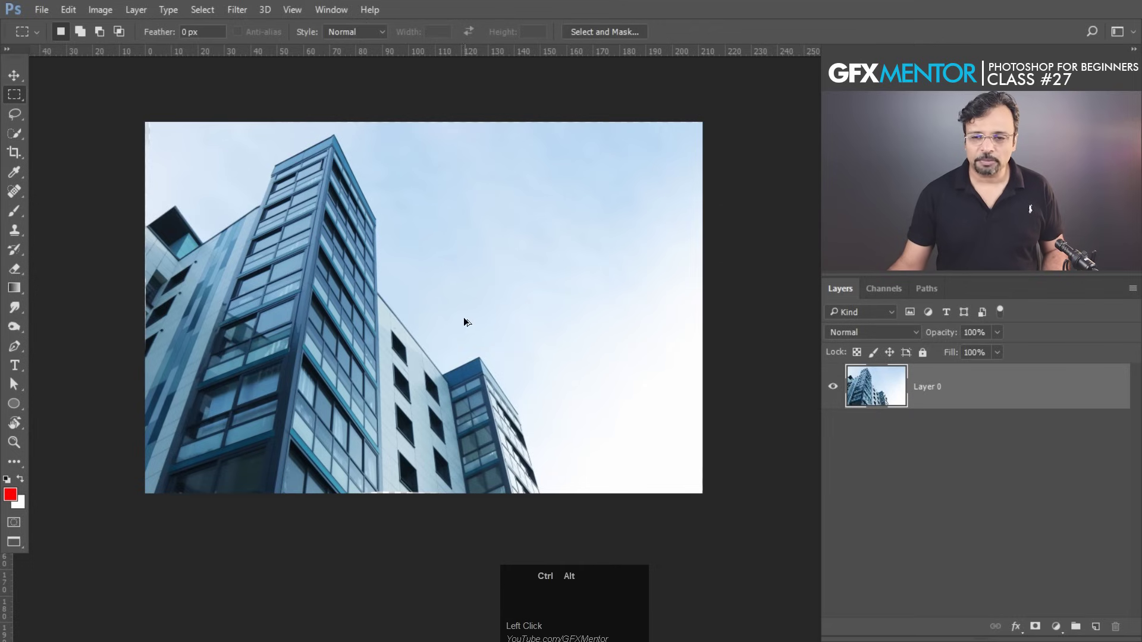
Step back through history with Ctrl+Alt+Z before cropping the corrected photo tighter
{"action": "key", "text": "ctrl+alt+z"}
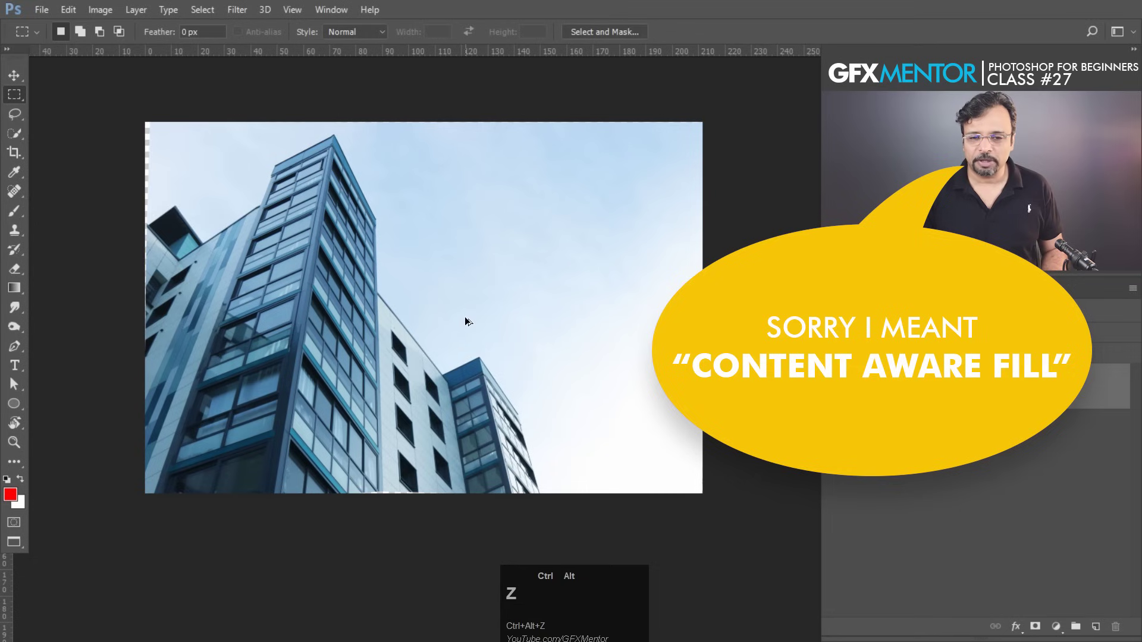
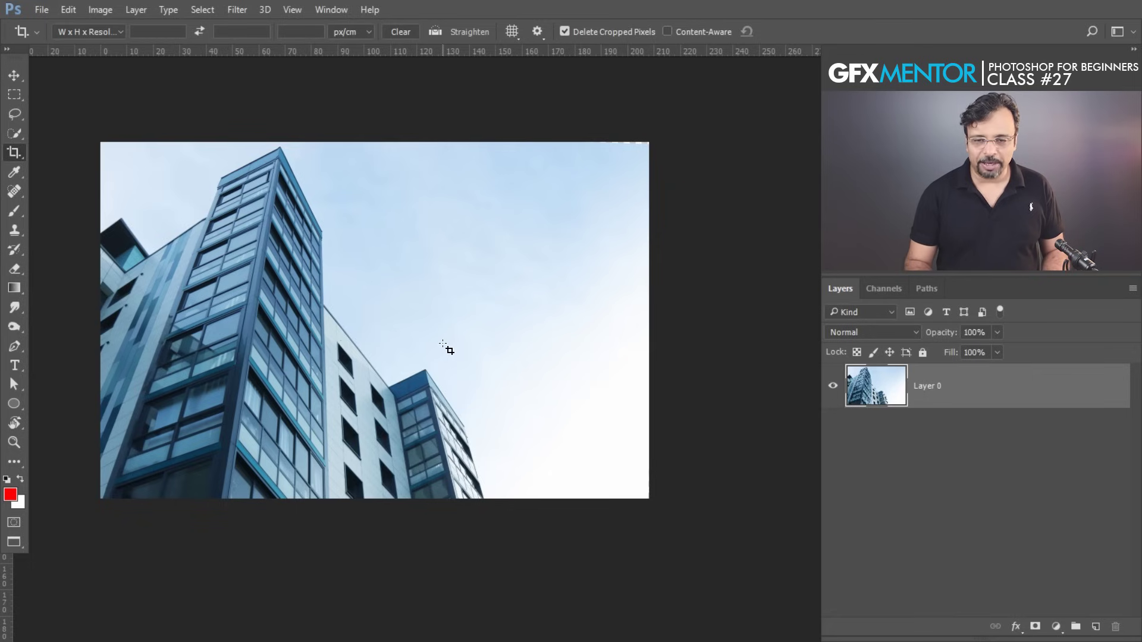
{"action": "key", "text": "F12"}
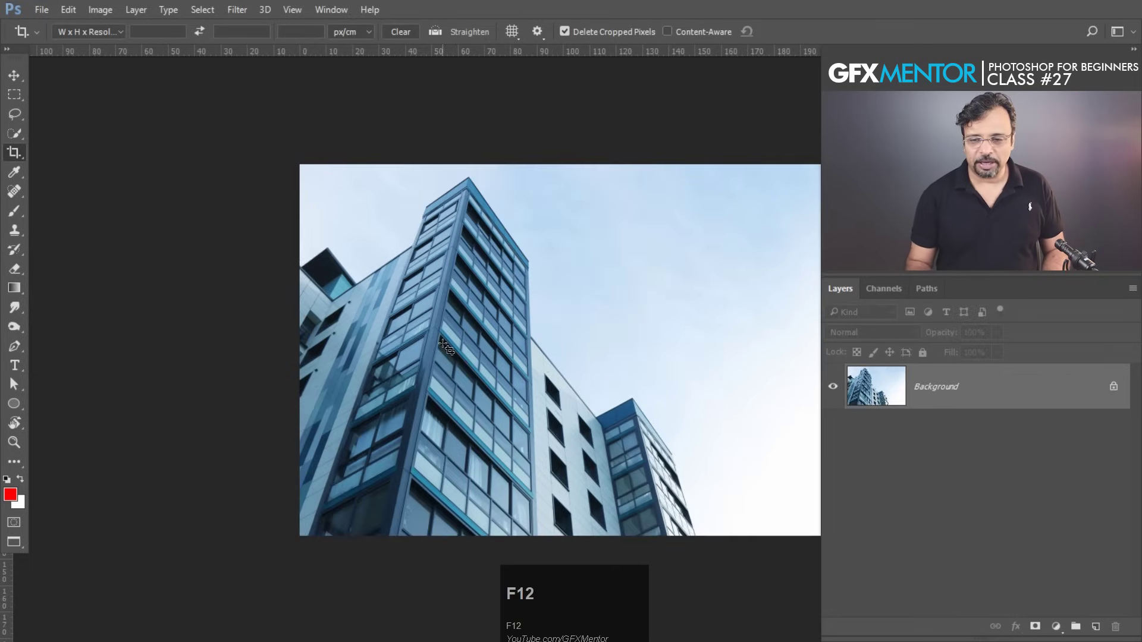